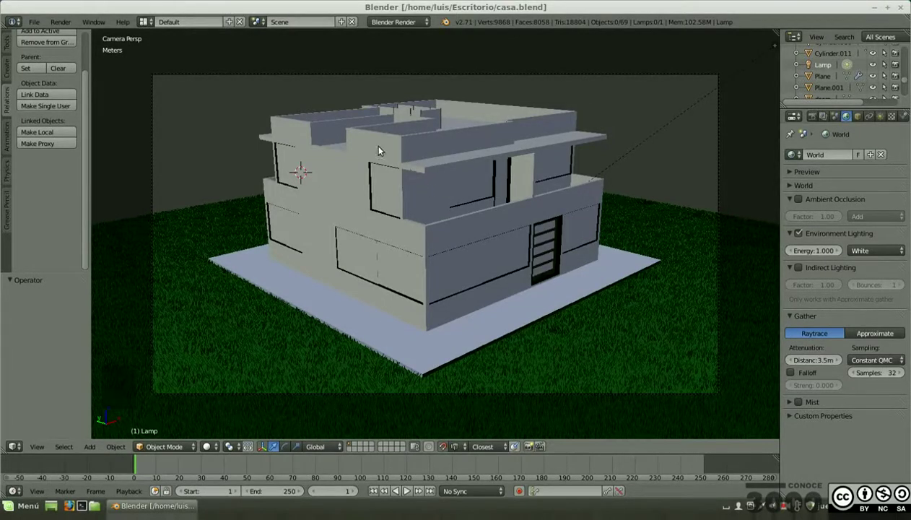
Orbit and zoom to a low angle so the house's front facade and dark door fill the view
middle_click(367, 144)
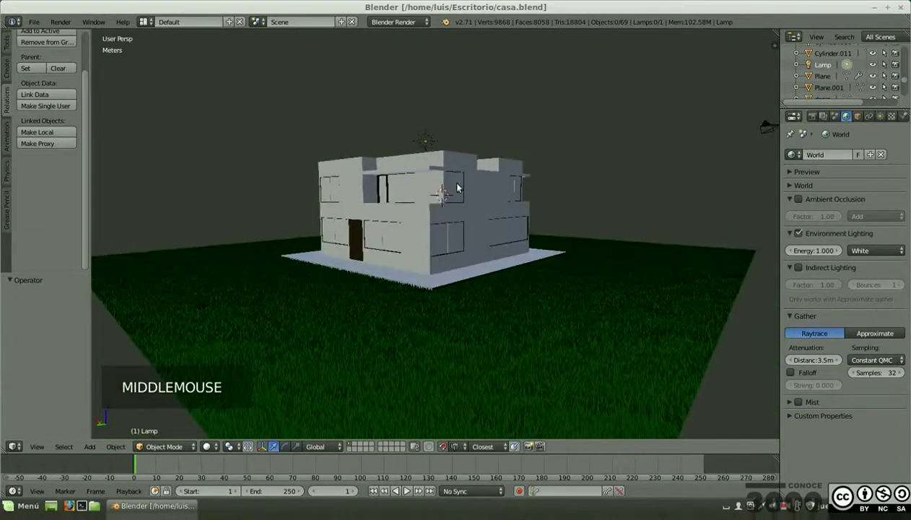
scroll(up, 3)
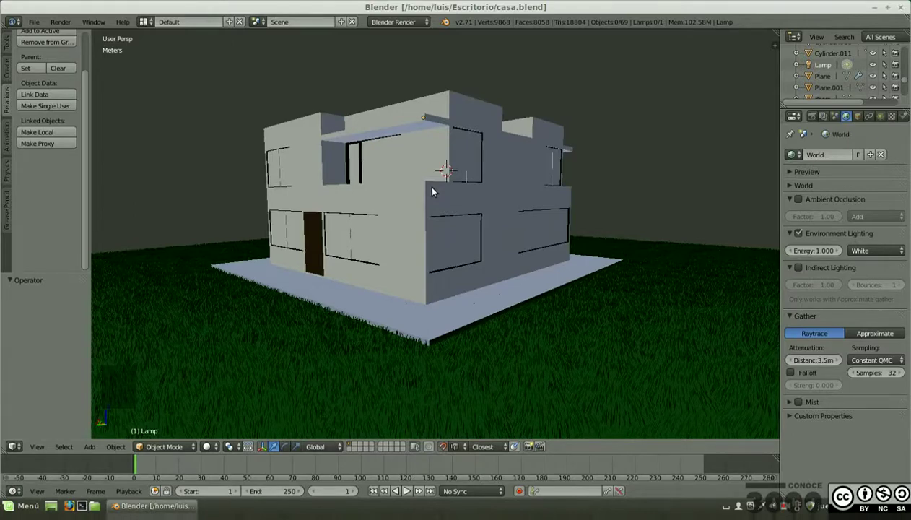
middle_click(431, 189)
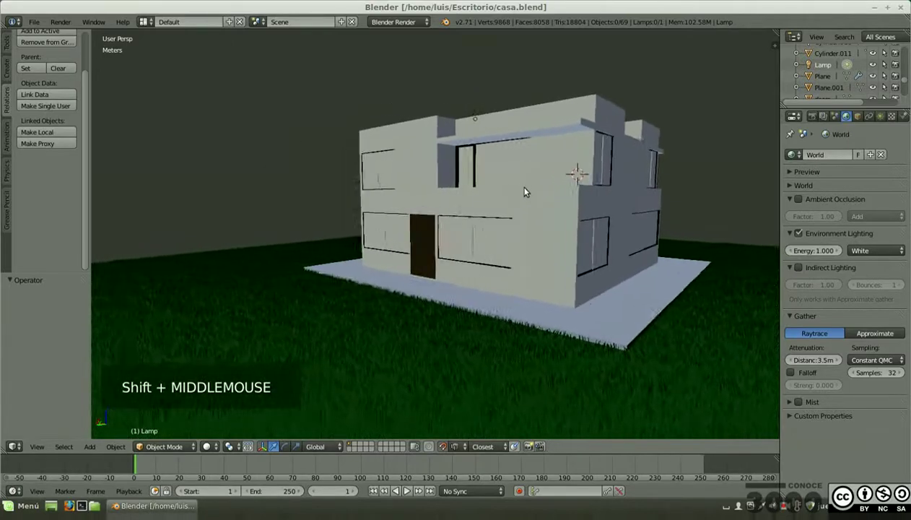